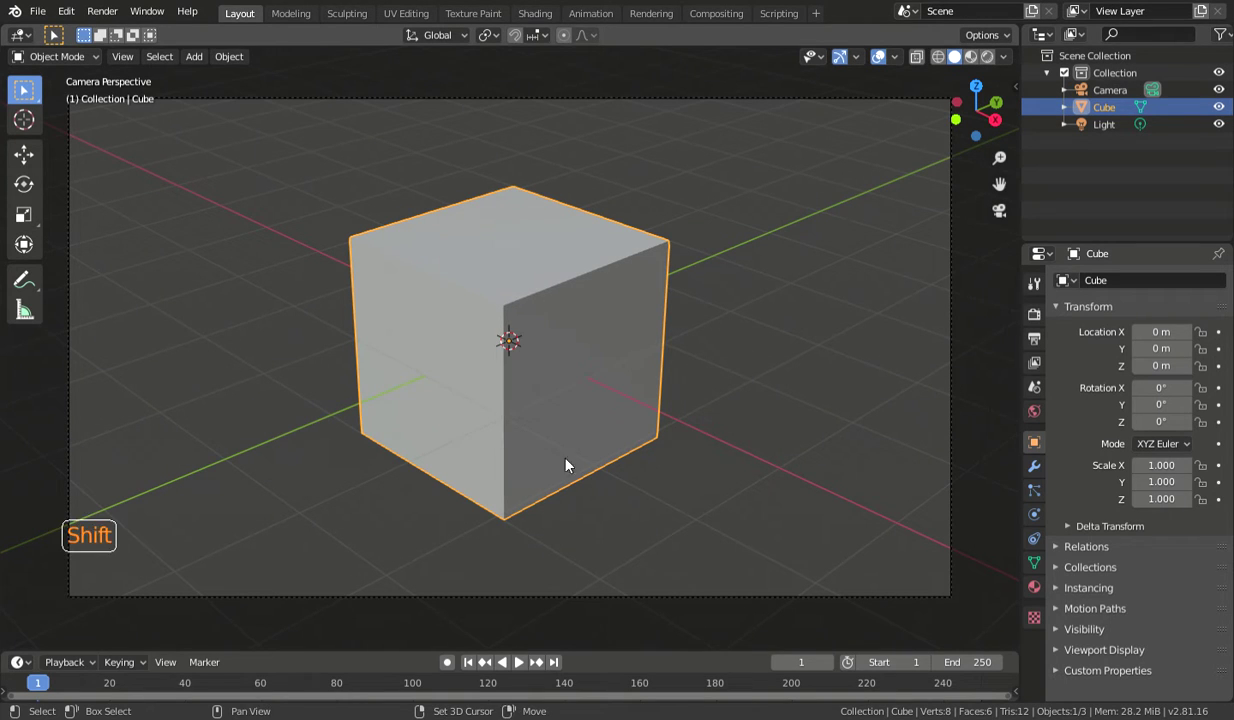
- Bring up the snap pie over the default scene with the cube selected
{"action": "key", "text": "shift+s"}
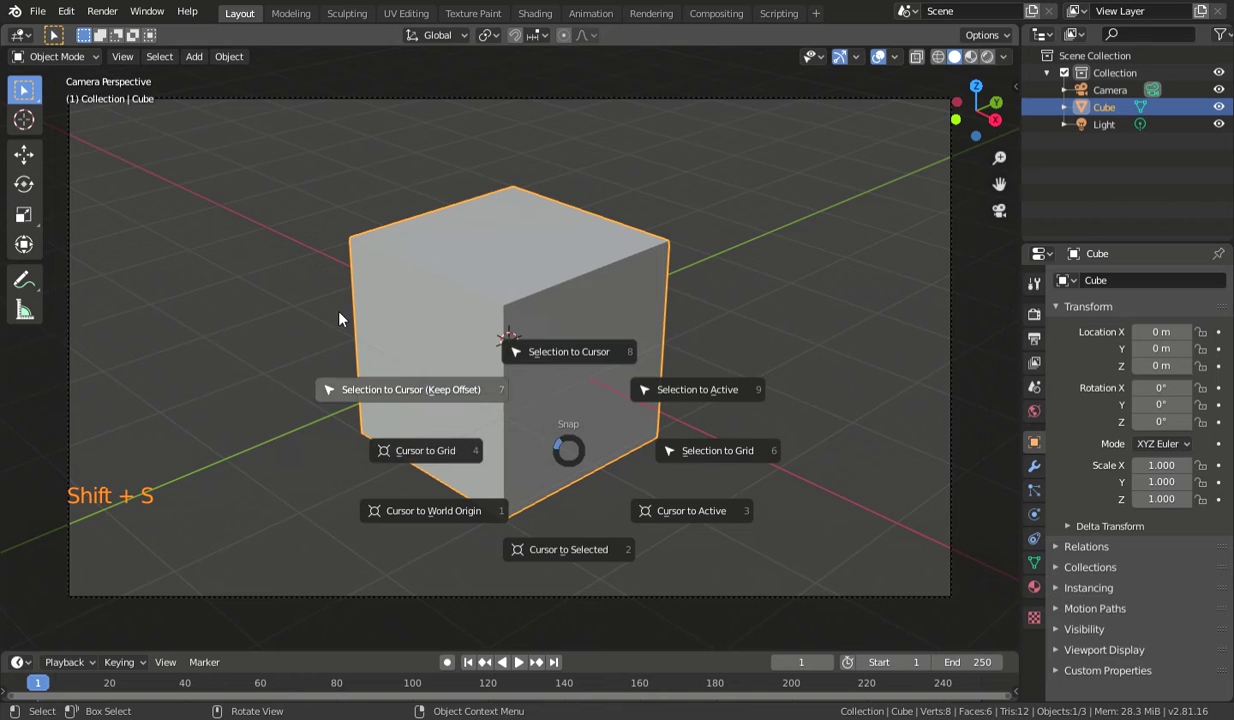
- Add a Bezier circle at the origin and scale it to about 6.29 around the cube
{"action": "key", "text": "shift+a"}
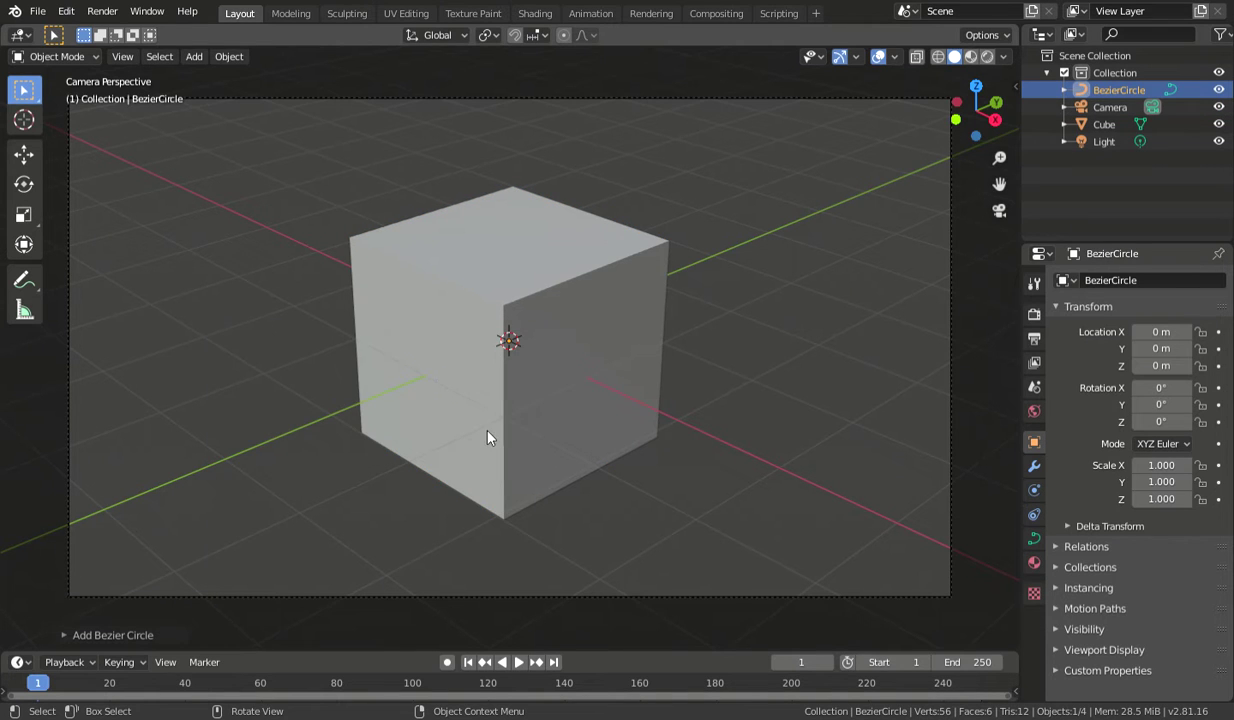
{"action": "key", "text": "s"}
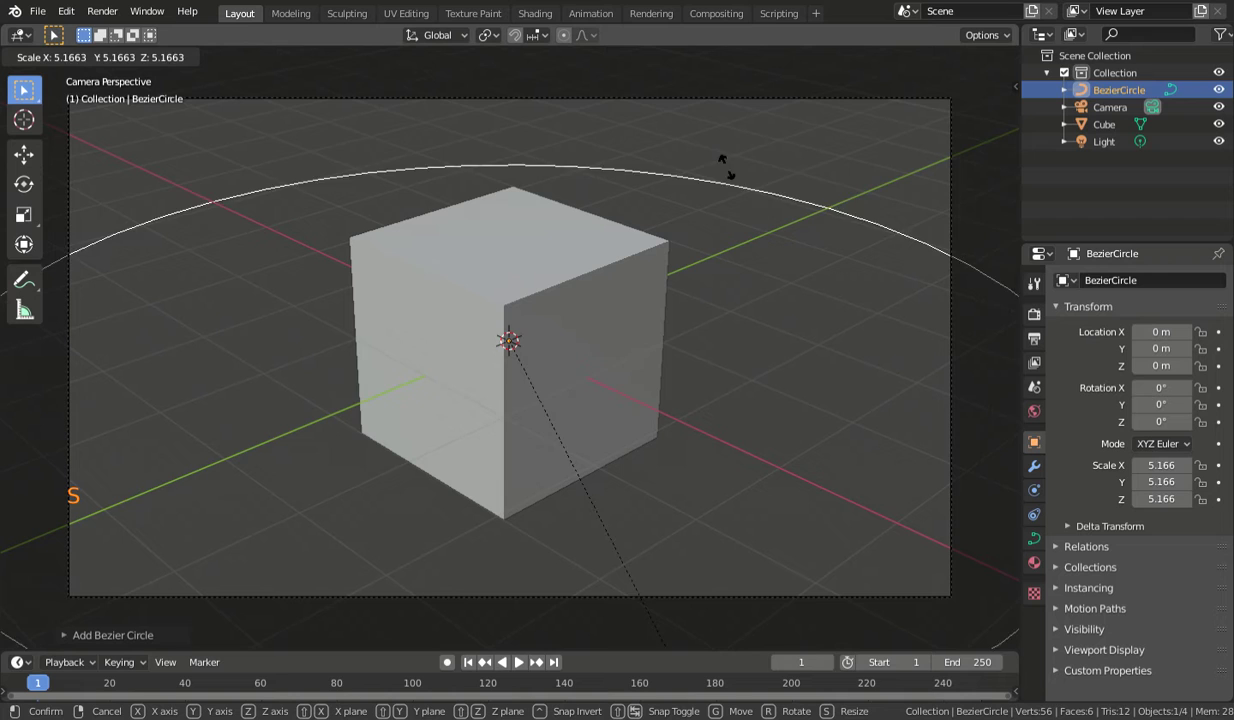
{"action": "scroll", "scroll_direction": "down", "scroll_amount": 3}
{"action": "middle_click", "coordinate": [417, 396]}
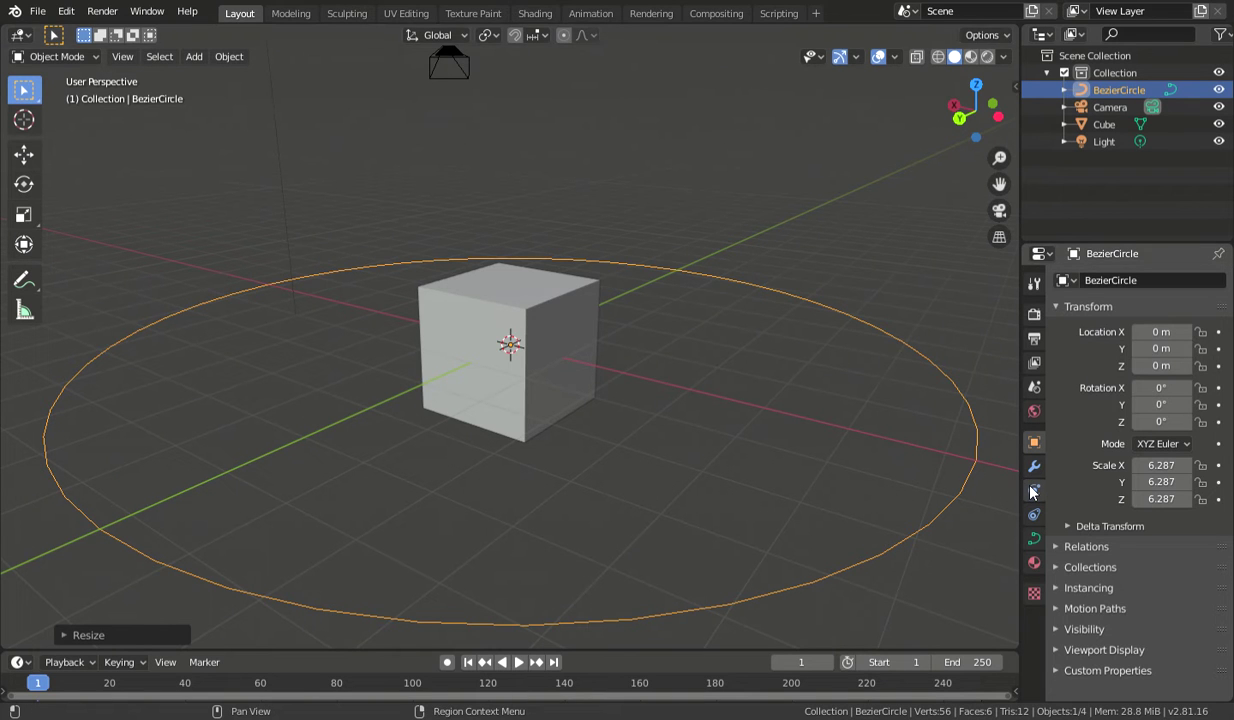
- Show the circle's physics settings and orbit until the camera comes into sight
{"action": "left_click", "coordinate": [1037, 498]}
{"action": "scroll", "scroll_direction": "down", "scroll_amount": 3}
{"action": "middle_click", "coordinate": [851, 450]}
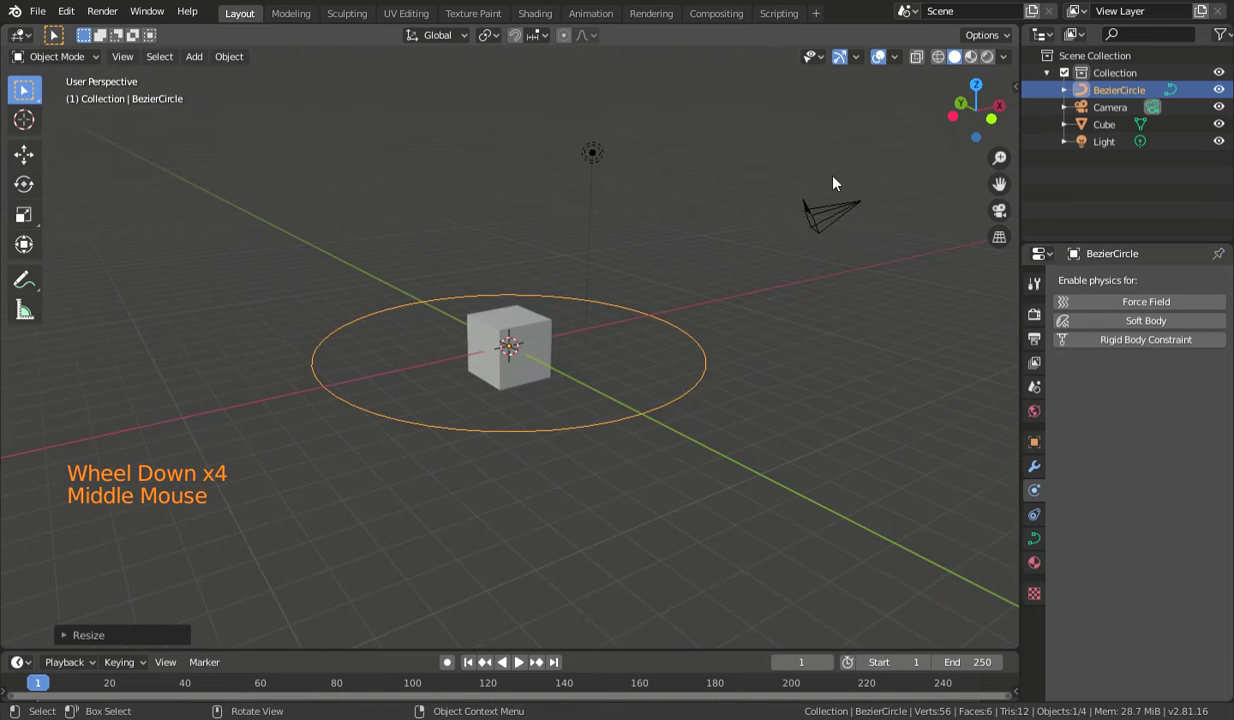
- Give the camera a Clamp To constraint targeting BezierCircle so it snaps onto the ring
{"action": "left_click", "coordinate": [865, 207]}
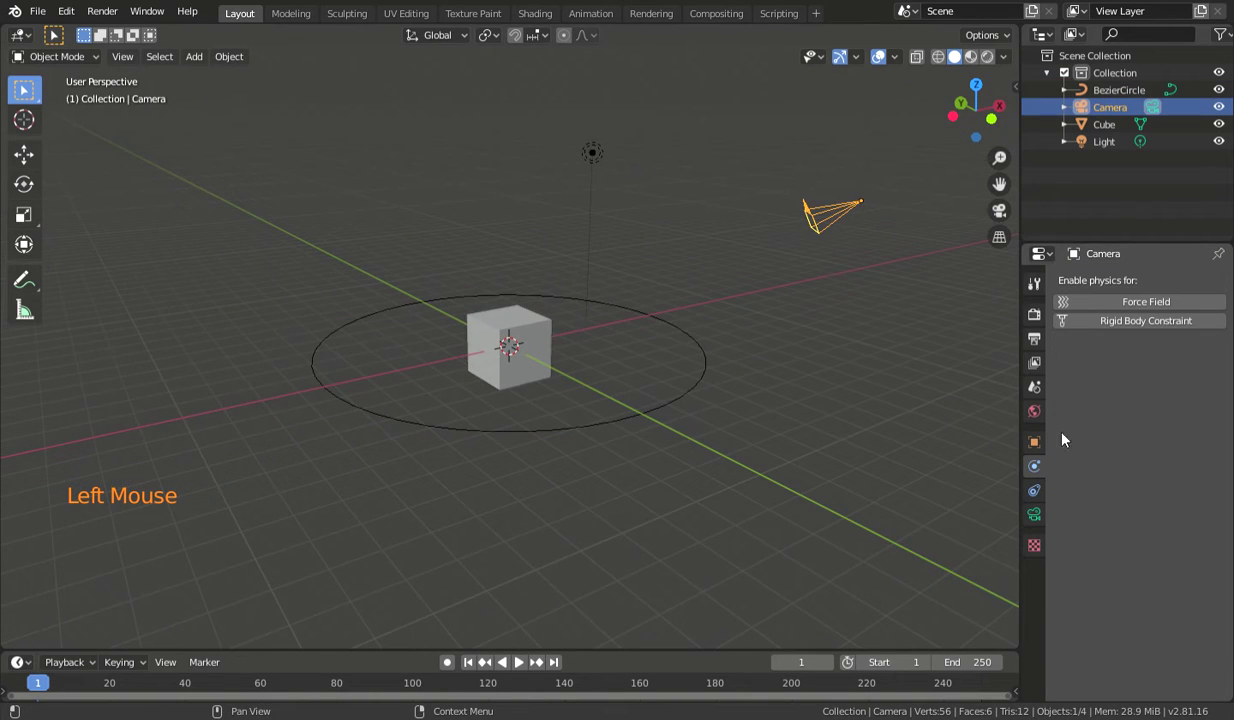
{"action": "left_click", "coordinate": [1033, 500]}
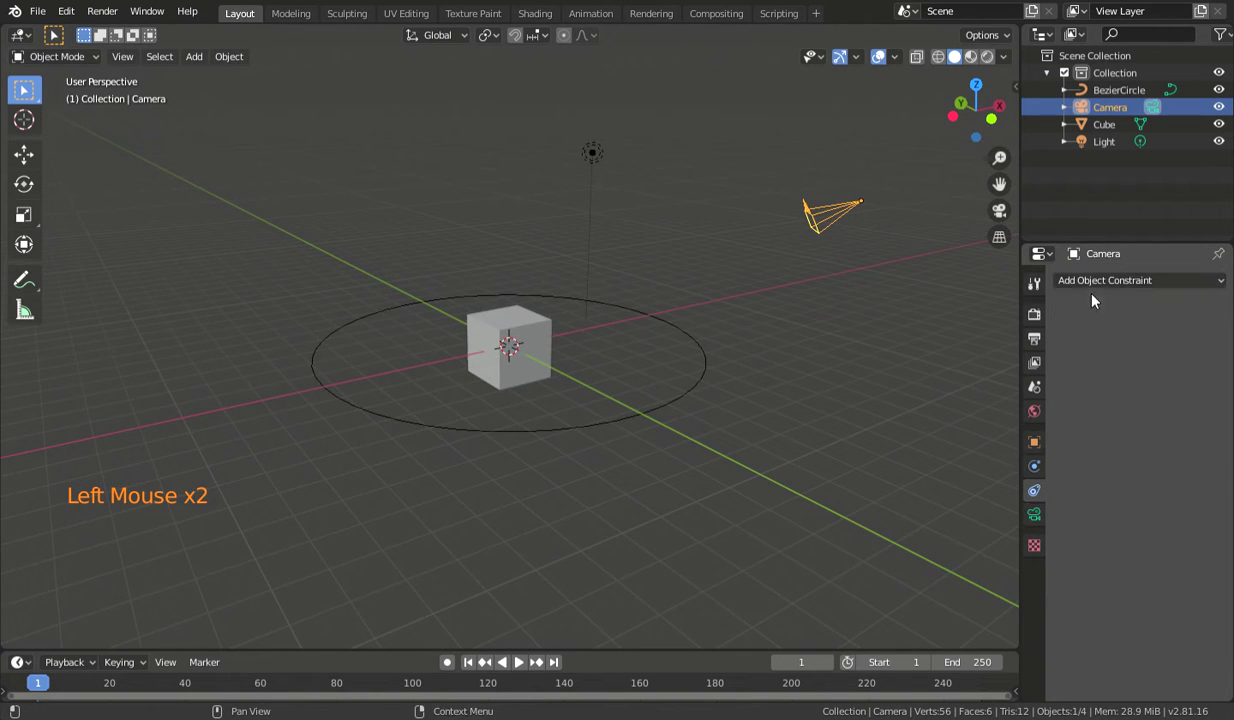
{"action": "left_click", "coordinate": [1103, 282]}
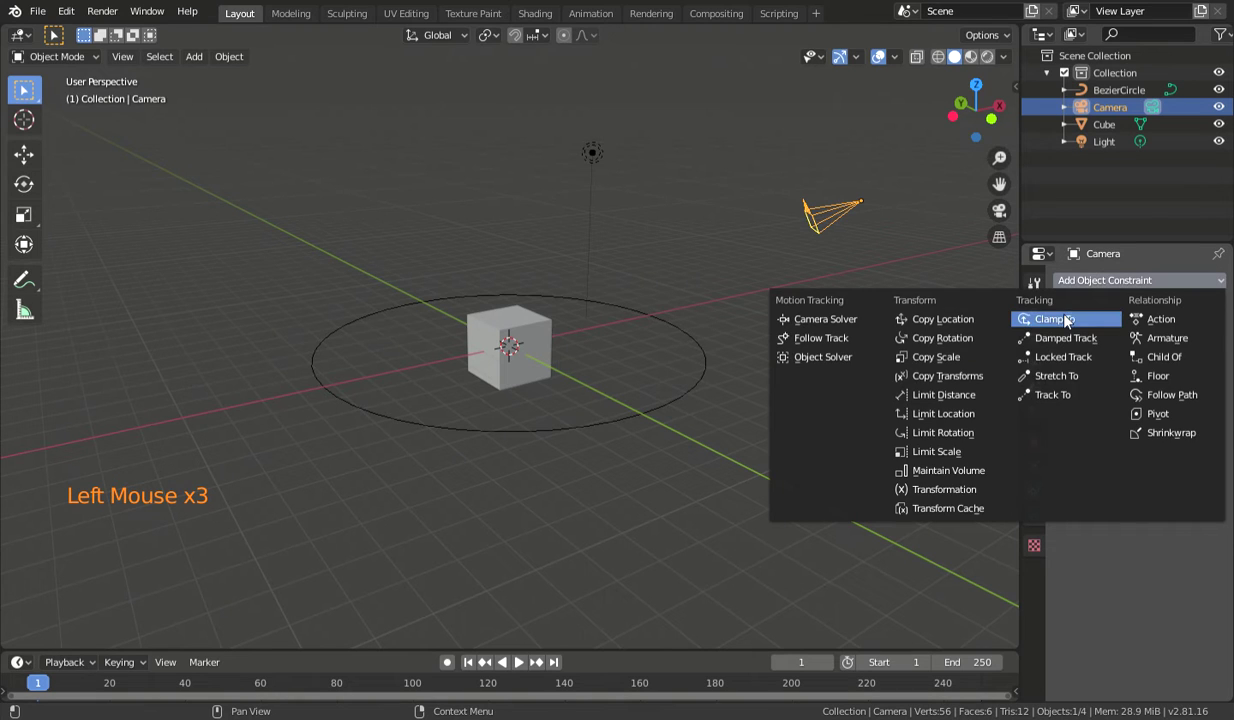
{"action": "left_click", "coordinate": [1130, 351]}
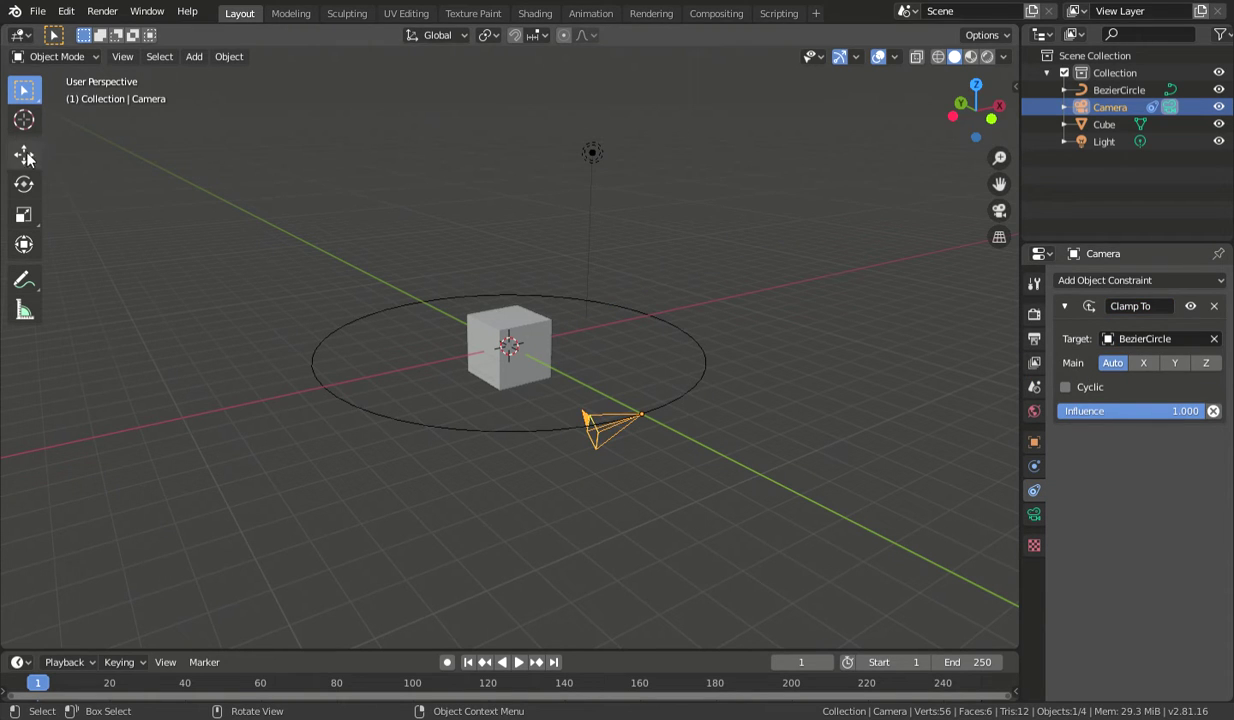
- Drag the clamped camera with the Move tool so it slides along the ring around the cube
{"action": "left_click", "coordinate": [34, 168]}
{"action": "left_click", "coordinate": [585, 422]}
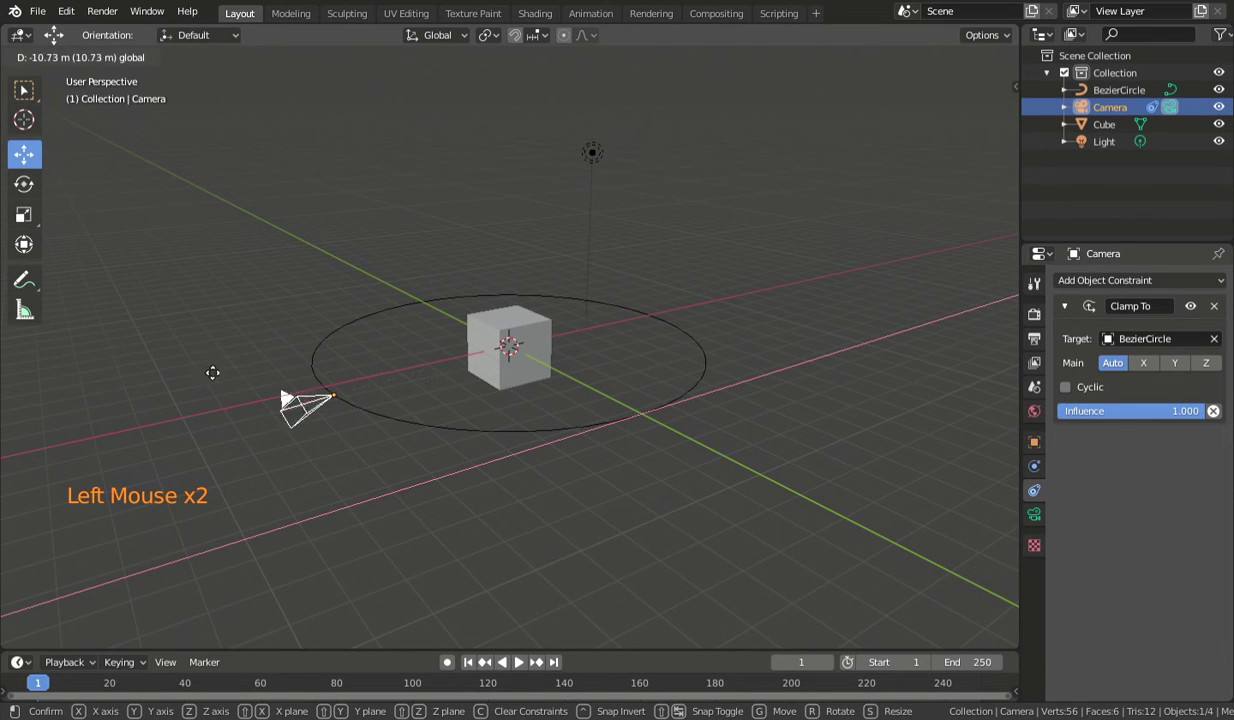
{"action": "scroll", "scroll_direction": "up", "scroll_amount": 3}
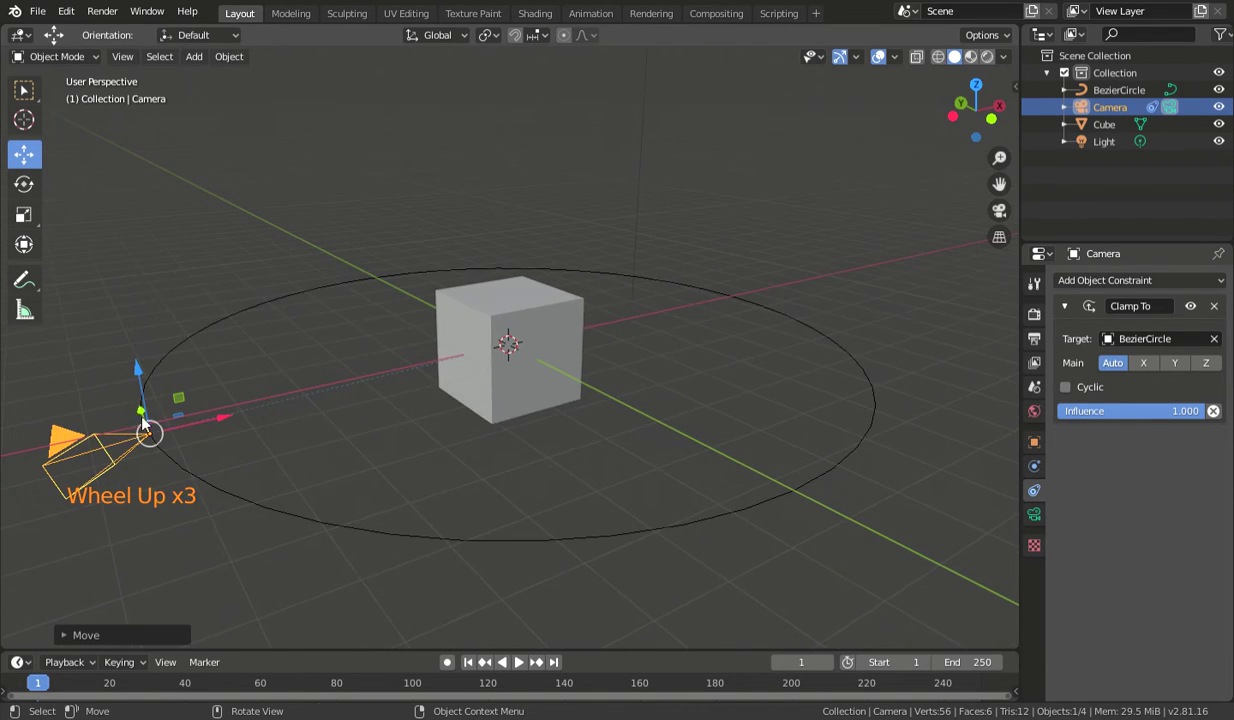
{"action": "left_click", "coordinate": [222, 427]}
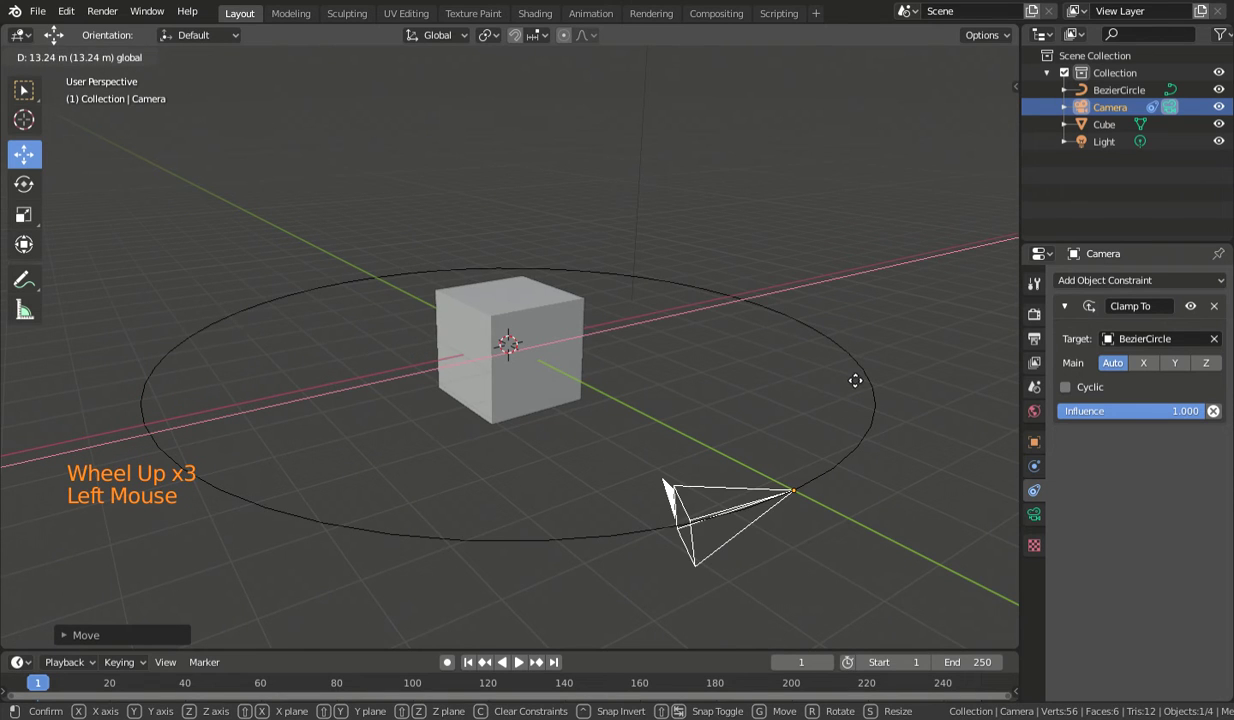
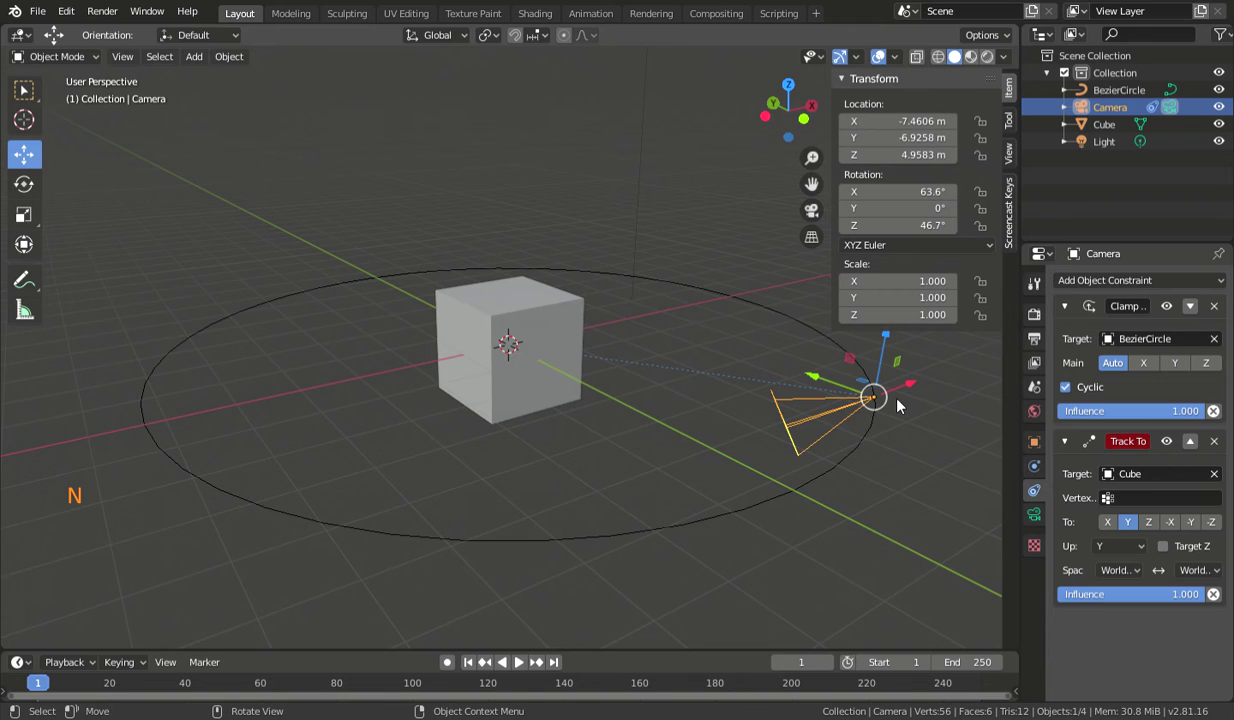
- Look through the camera and clear its rotation to 0° on all three axes
{"action": "key", "text": "KP_0"}
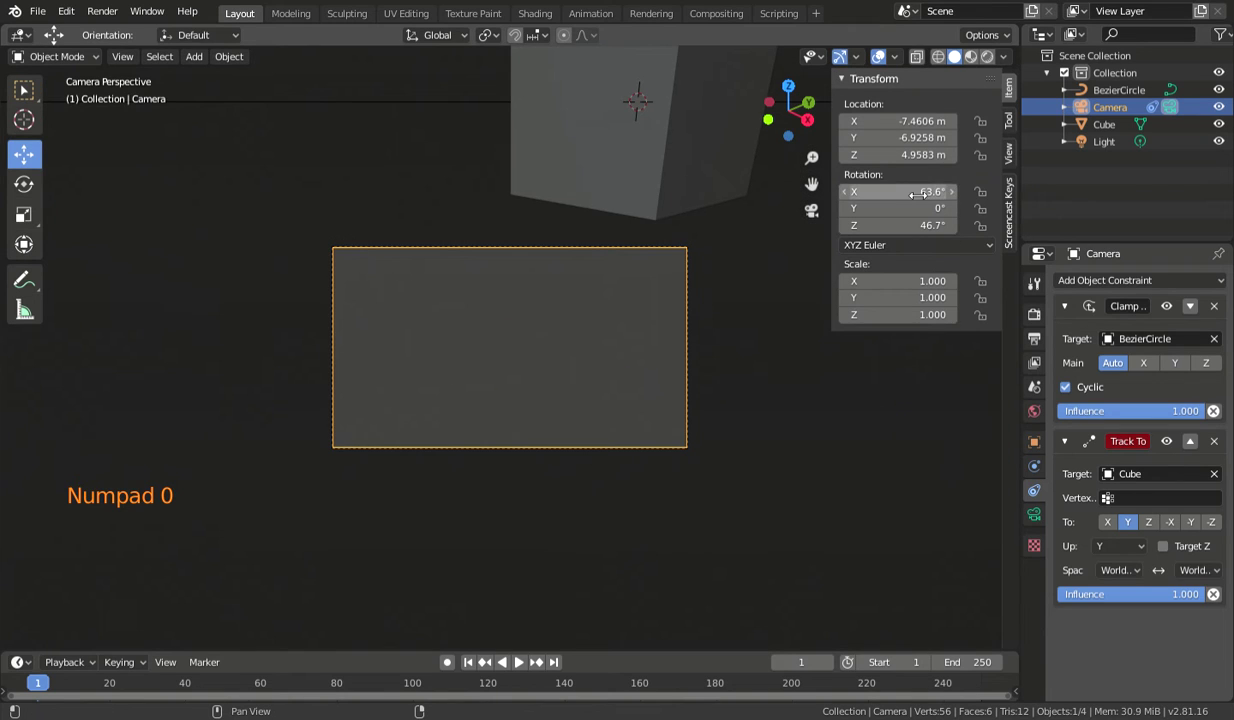
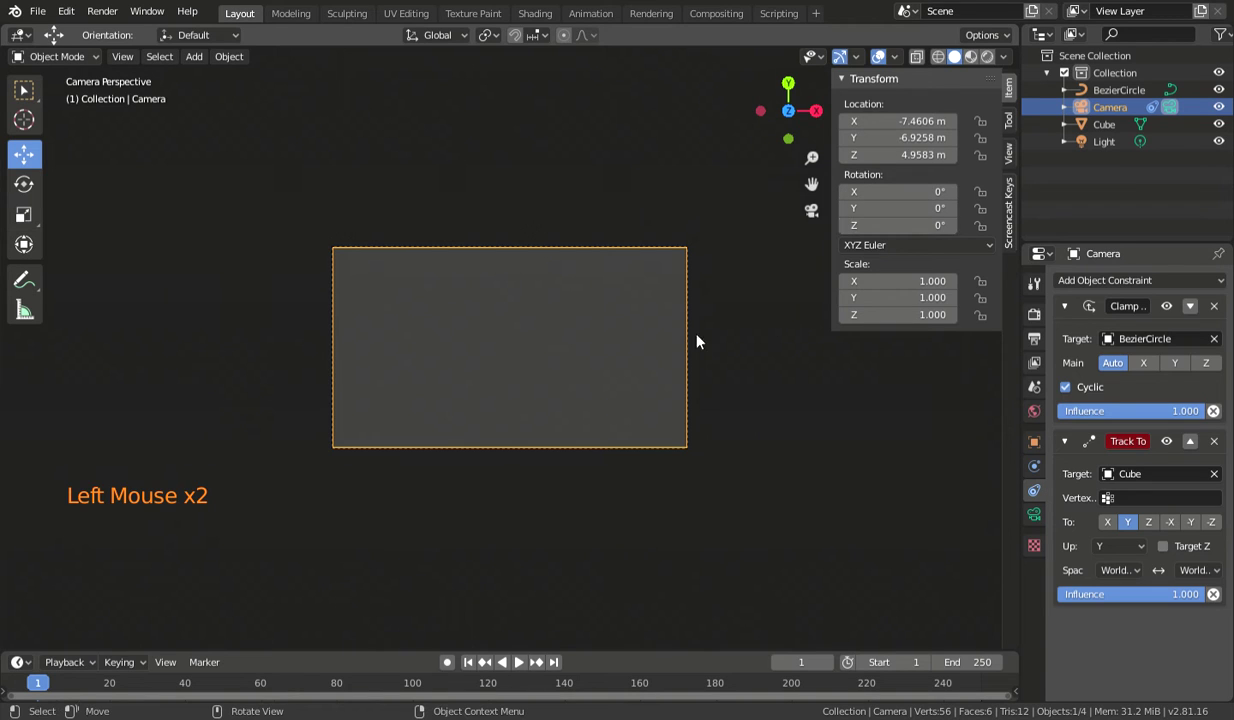
{"action": "scroll", "scroll_direction": "down", "scroll_amount": 3}
{"action": "right_click", "coordinate": [521, 375]}
{"action": "left_click", "coordinate": [619, 375]}
- Orbit back out of the camera shot to see the ring and cube again
{"action": "middle_click", "coordinate": [472, 366]}
{"action": "scroll", "scroll_direction": "down", "scroll_amount": 3}
{"action": "scroll", "scroll_direction": "down", "scroll_amount": 3}
{"action": "scroll", "scroll_direction": "down", "scroll_amount": 3}
{"action": "middle_click", "coordinate": [459, 457]}
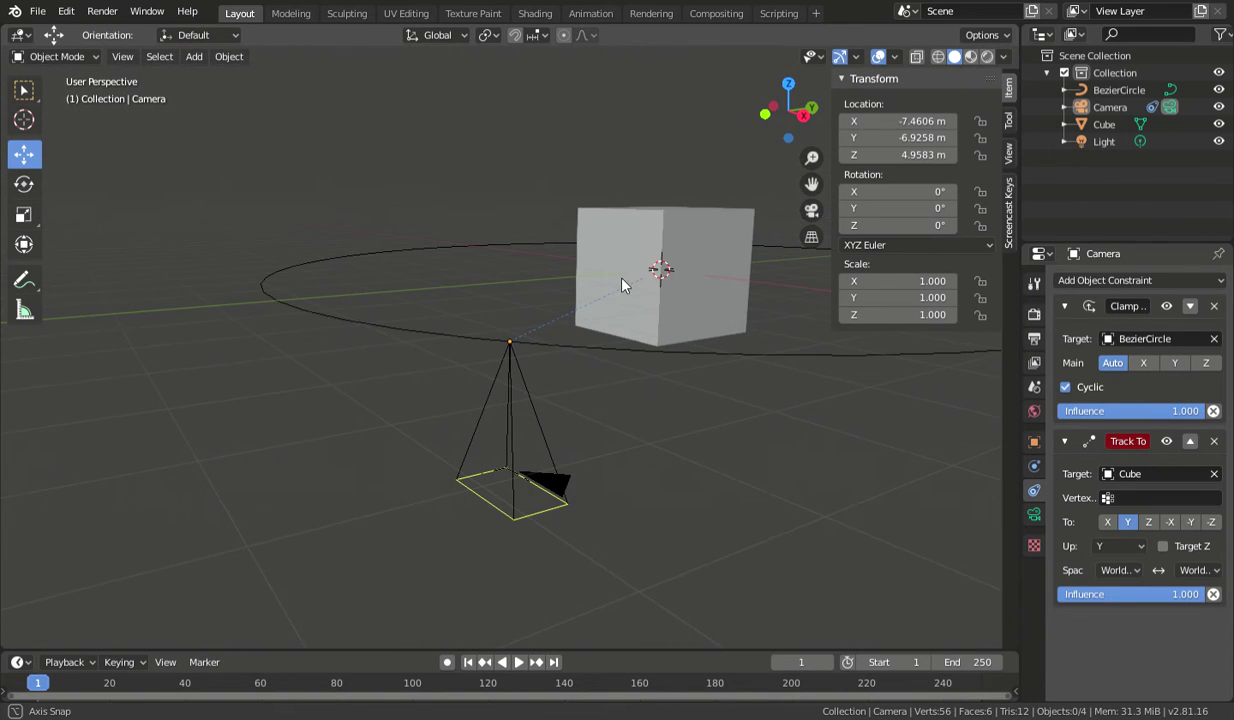
- Set the Track To axis to -Z and check through the camera that the cube fills the shot
{"action": "left_click", "coordinate": [1216, 537]}
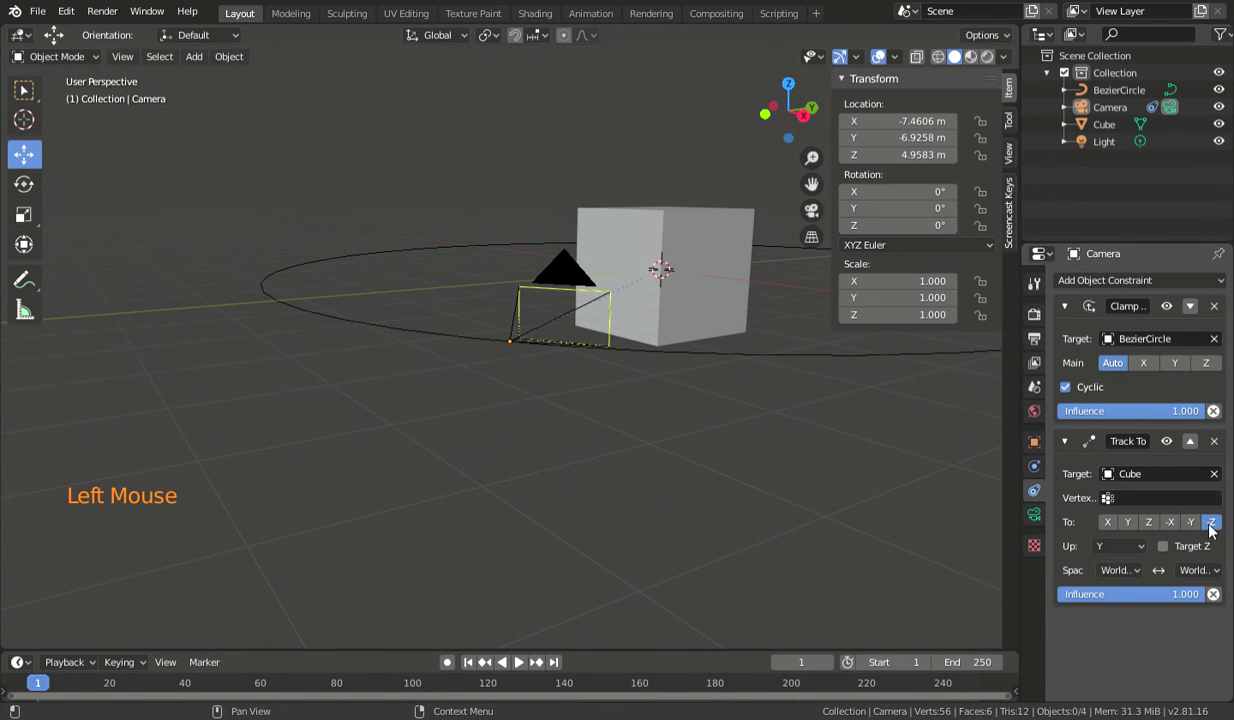
{"action": "middle_click", "coordinate": [534, 413]}
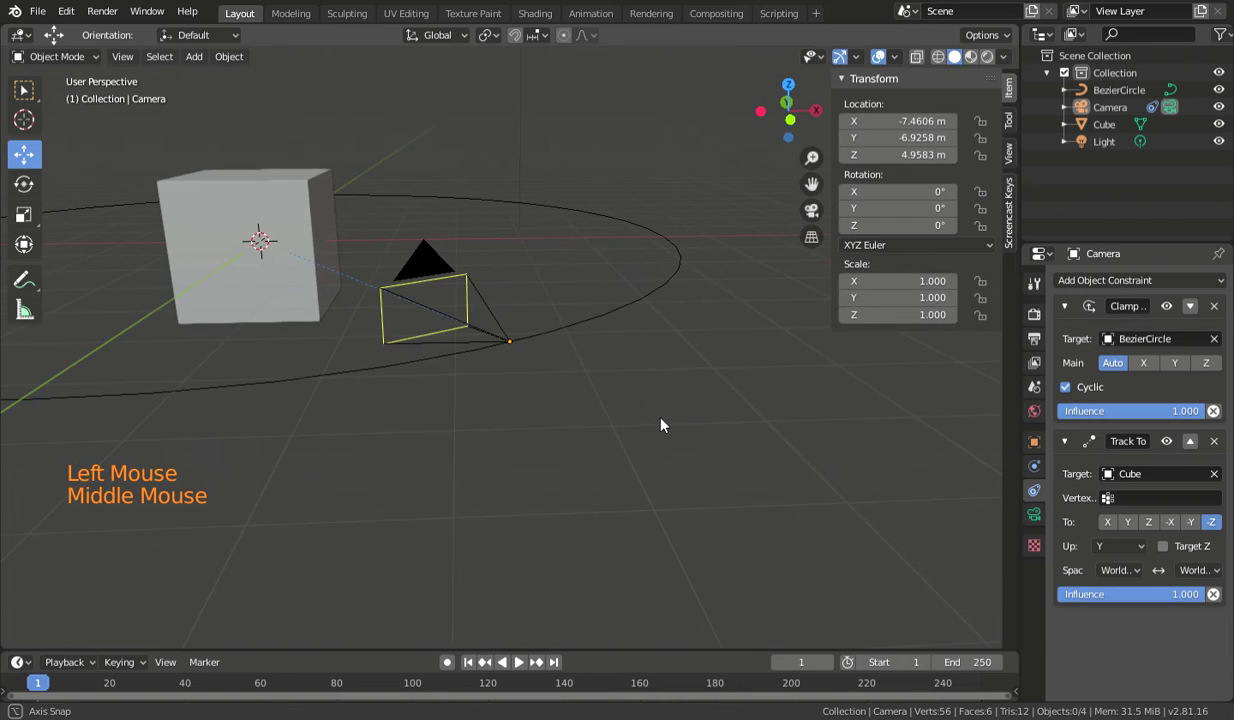
{"action": "scroll", "scroll_direction": "up", "scroll_amount": 3}
{"action": "key", "text": "KP_0"}
{"action": "scroll", "scroll_direction": "up", "scroll_amount": 3}
{"action": "scroll", "scroll_direction": "down", "scroll_amount": 3}
{"action": "scroll", "scroll_direction": "up", "scroll_amount": 3}
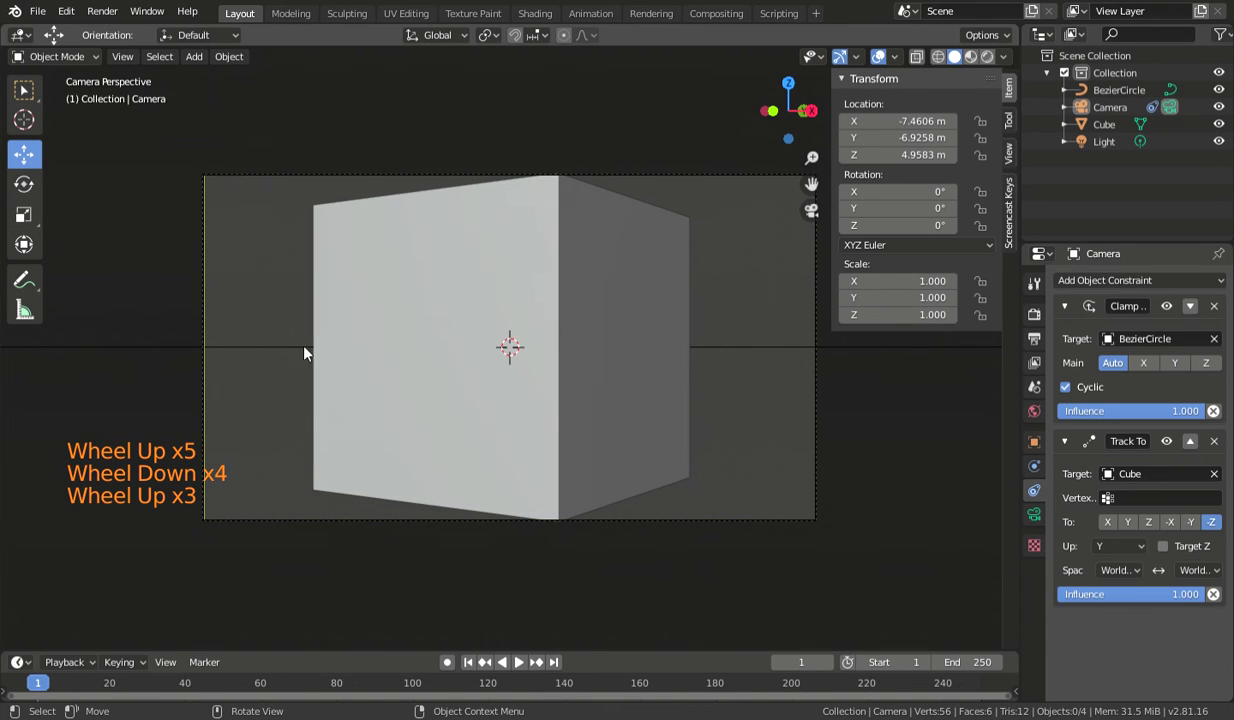
- Orbit out of the camera view and select the camera on the ring again
{"action": "middle_click", "coordinate": [248, 321]}
{"action": "scroll", "scroll_direction": "down", "scroll_amount": 3}
{"action": "left_click", "coordinate": [635, 388]}
{"action": "scroll", "scroll_direction": "down", "scroll_amount": 3}
{"action": "left_click", "coordinate": [502, 298]}
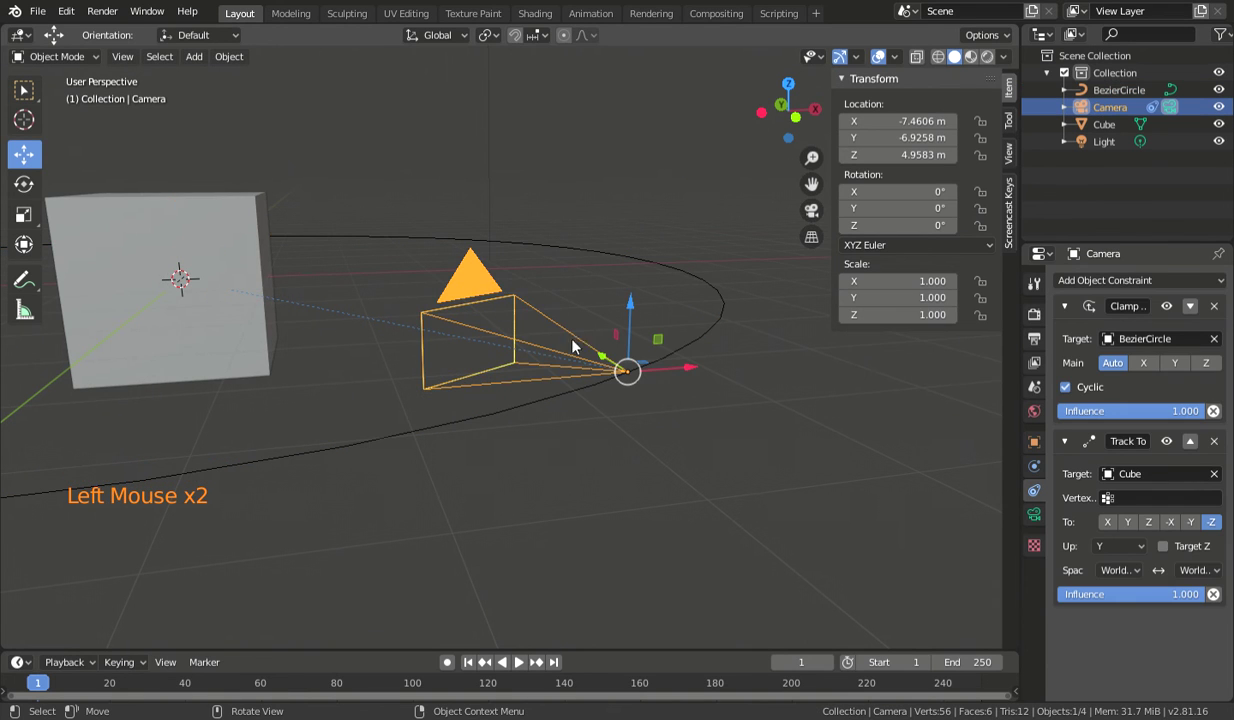
- Drag the camera to the circle's far side, staying clamped and aimed at the cube
{"action": "middle_click", "coordinate": [608, 442]}
{"action": "left_click", "coordinate": [555, 277]}
{"action": "scroll", "scroll_direction": "down", "scroll_amount": 3}
{"action": "left_click", "coordinate": [653, 412]}
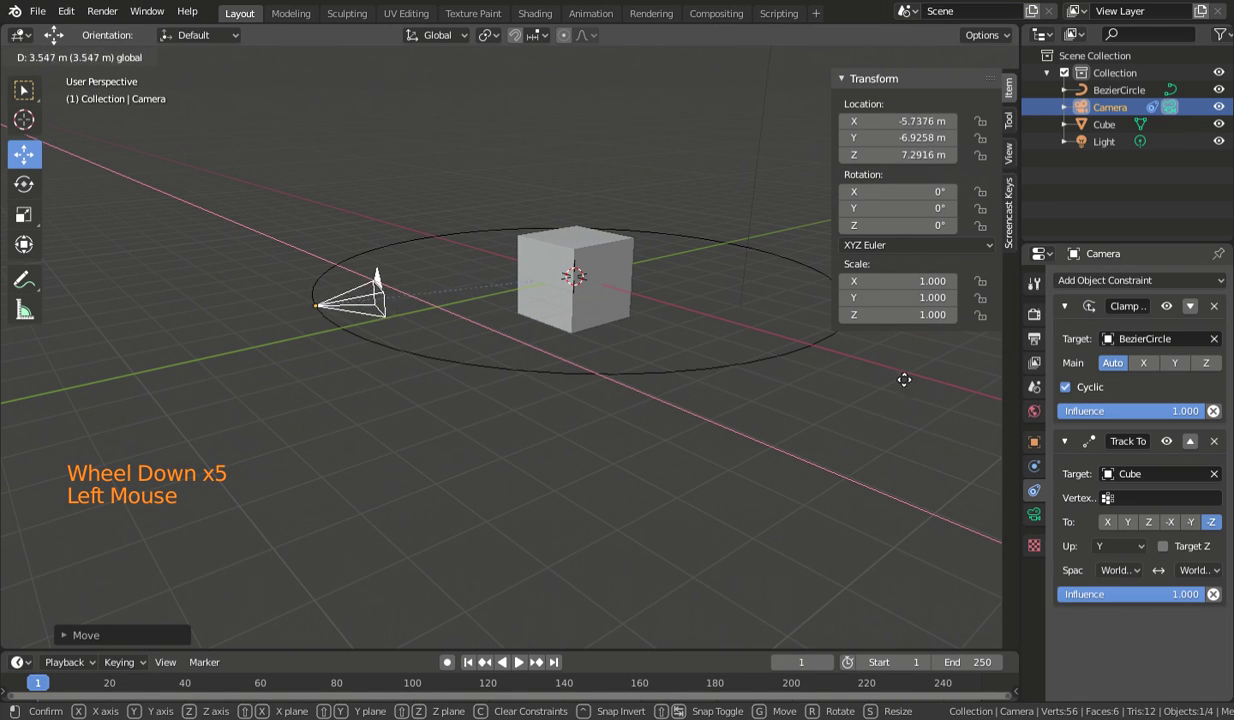